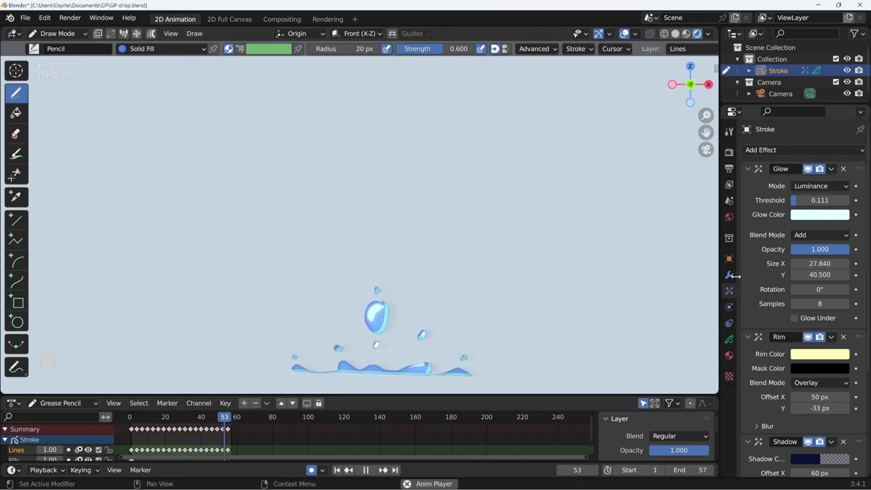
- Switch off viewport display for the drop's Glow, Rim and Shadow effects
left_click(734, 280)
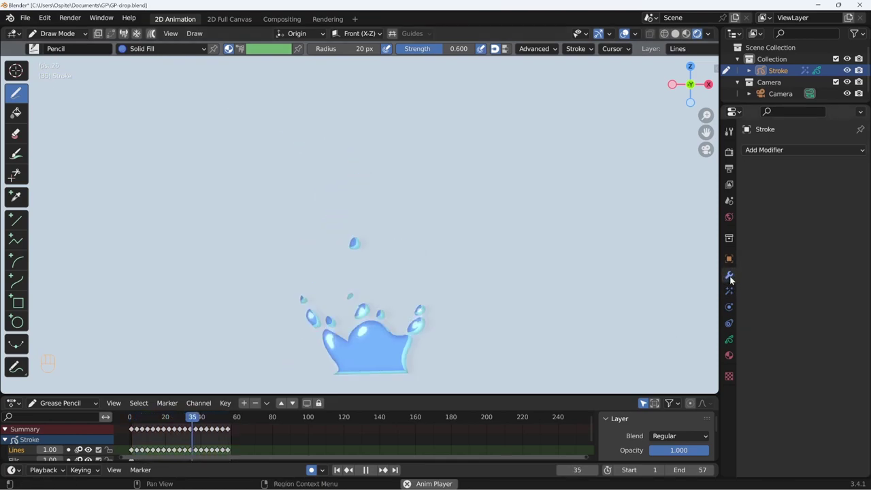
left_click(731, 297)
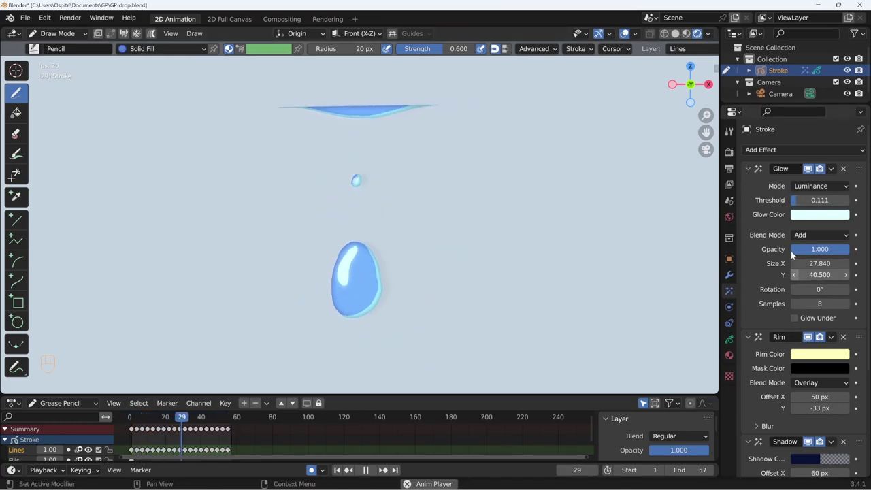
left_click(808, 171)
left_click(810, 340)
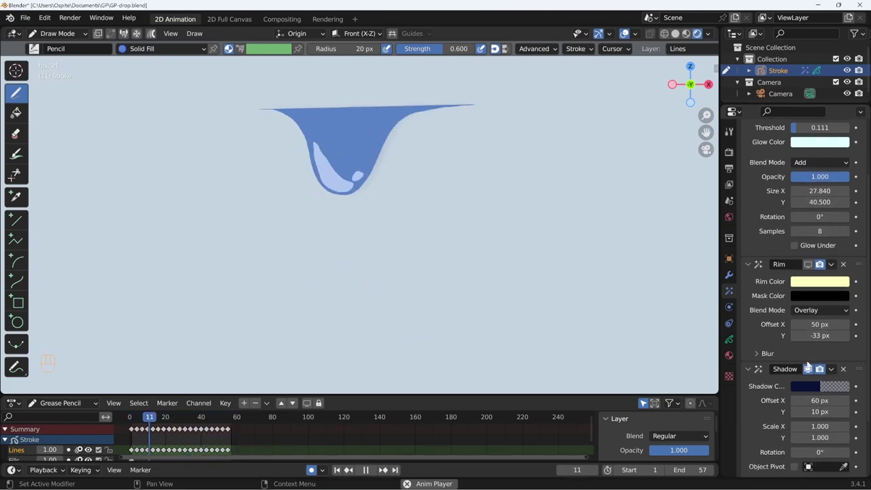
left_click(810, 371)
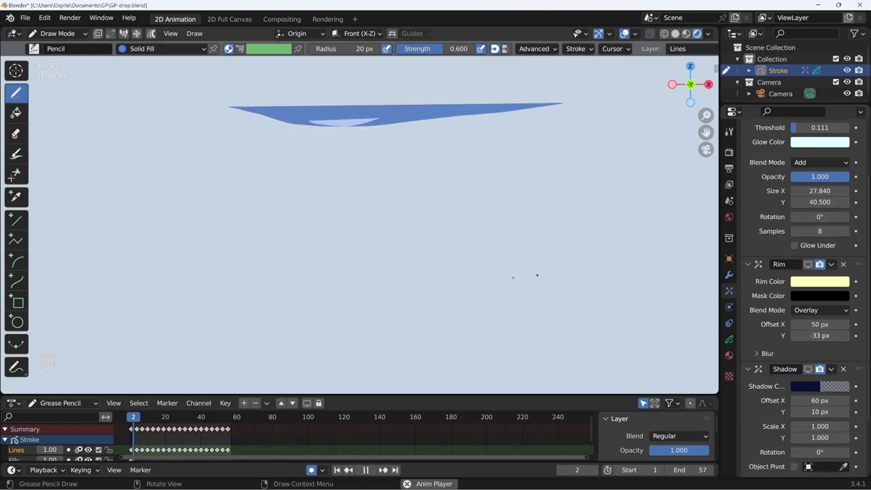
- Stop the animation playback and scrub the timeline to frame 28
key("shift+space")
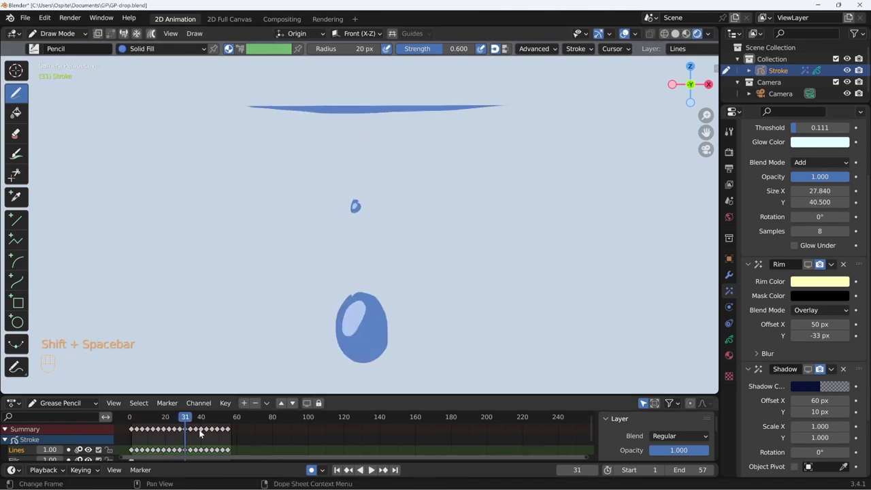
left_click_drag(191, 420, 183, 423)
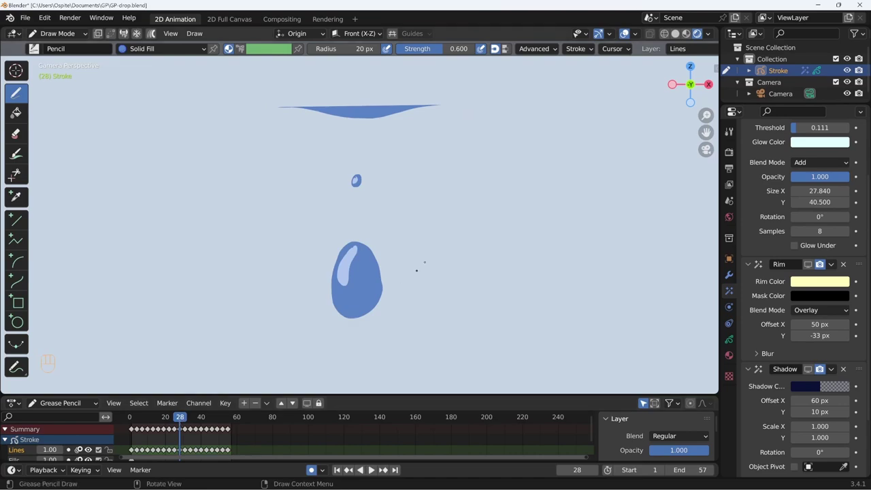
- Check the drop's materials, then re-enable viewport display of Glow, Rim and Shadow
left_click(727, 356)
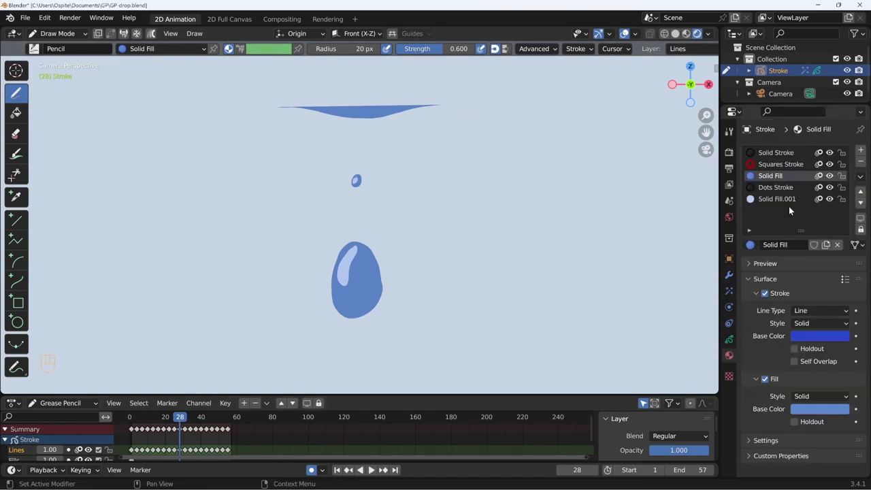
left_click(732, 295)
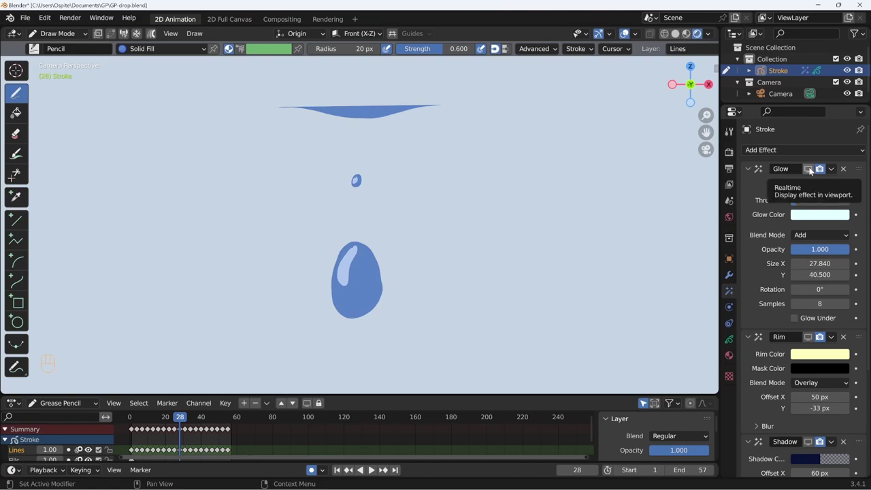
left_click(814, 172)
left_click(814, 172)
left_click(814, 172)
double_click(815, 173)
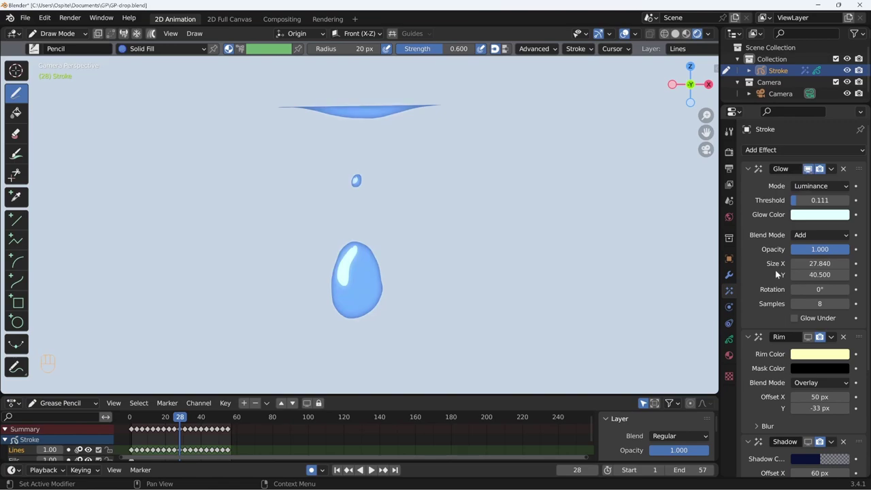
- Toggle the Rim and Shadow viewport display to compare looks, leave them on and play the animation
left_click(811, 314)
left_click(811, 314)
left_click(811, 314)
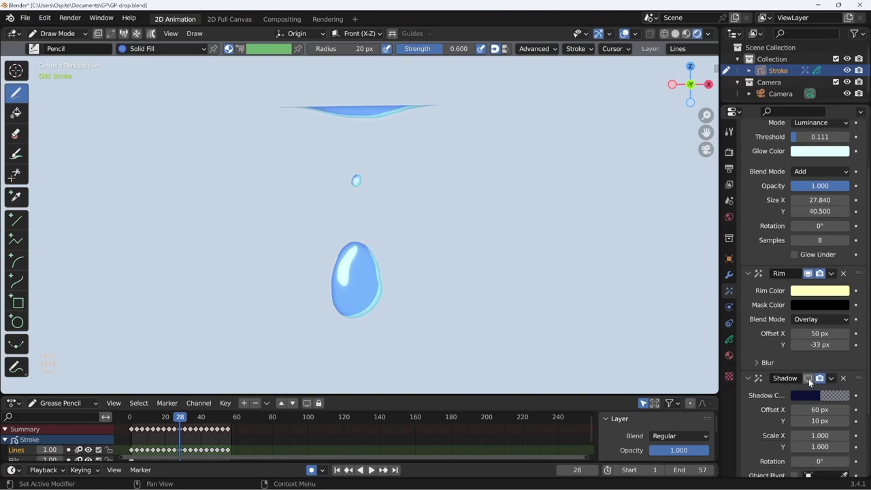
left_click(813, 383)
left_click(813, 383)
left_click(813, 383)
double_click(813, 383)
key("shift+space")
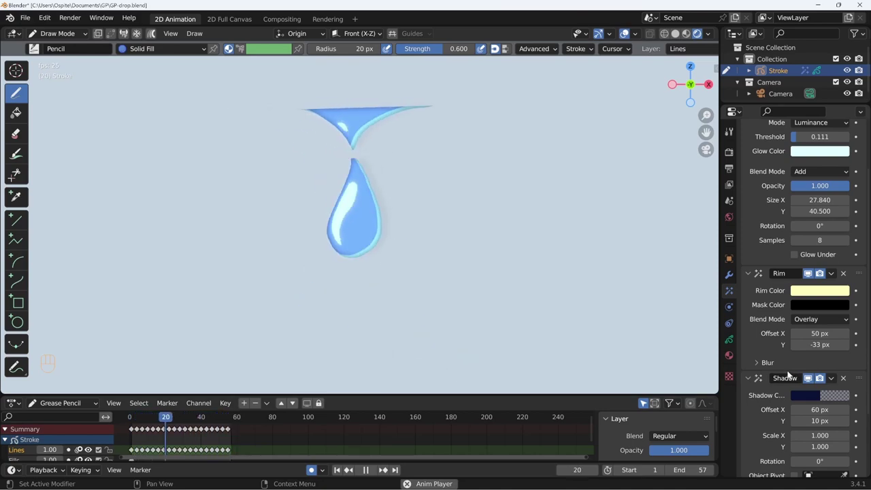
- Stop playback at frame 27 and bring up the drop's empty modifier stack
key("shift+space")
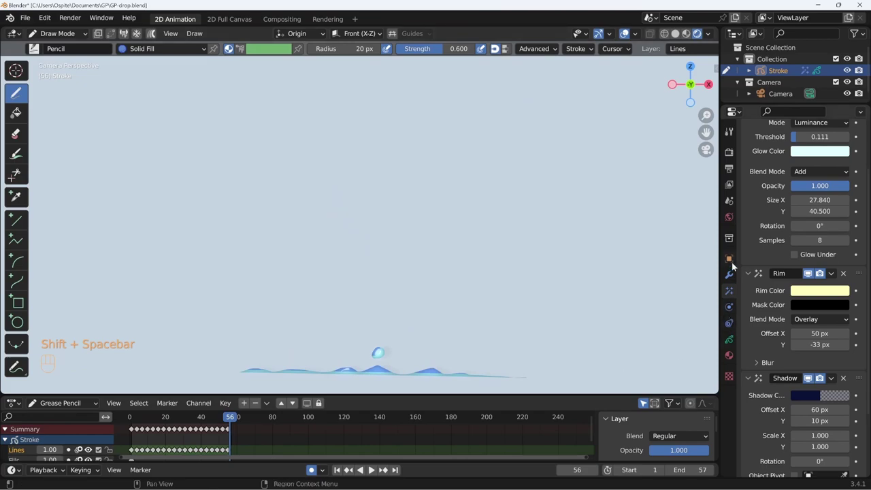
left_click(181, 424)
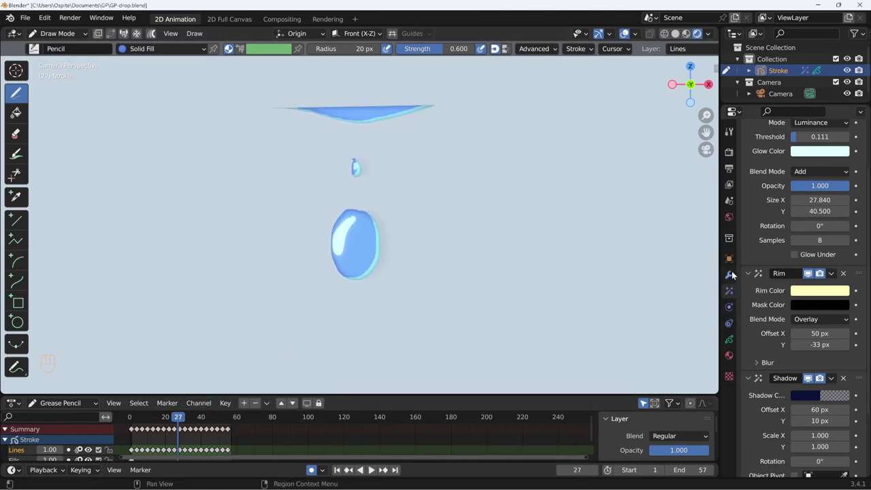
left_click(736, 278)
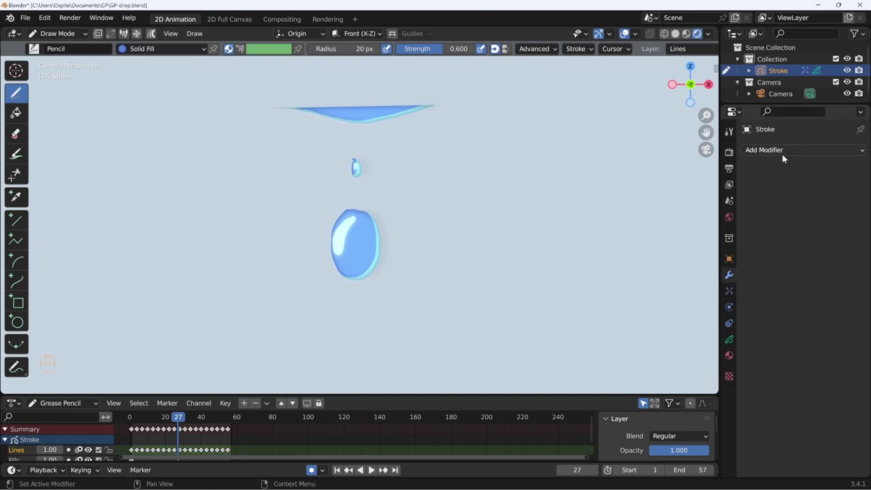
- Add a Hue/Saturation modifier to the drop and expand its settings
left_click_drag(784, 154, 830, 151)
key("ctrl+shift+alt+g")
left_click_drag(827, 151, 830, 184)
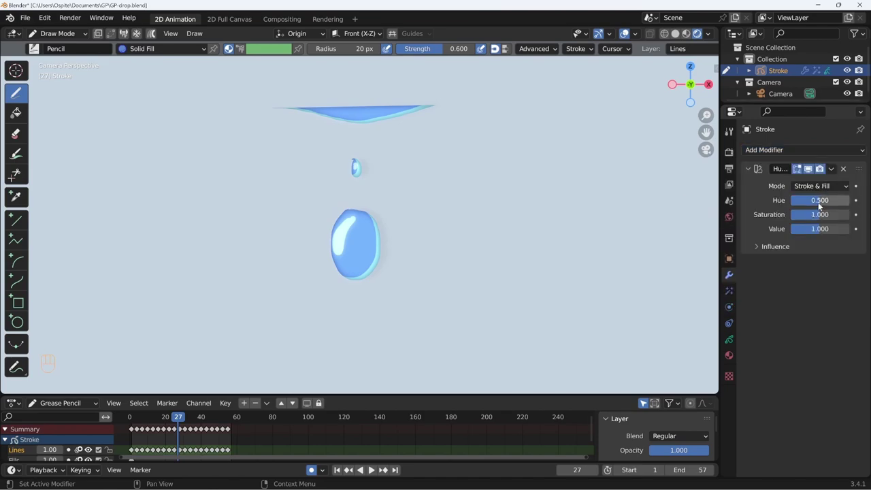
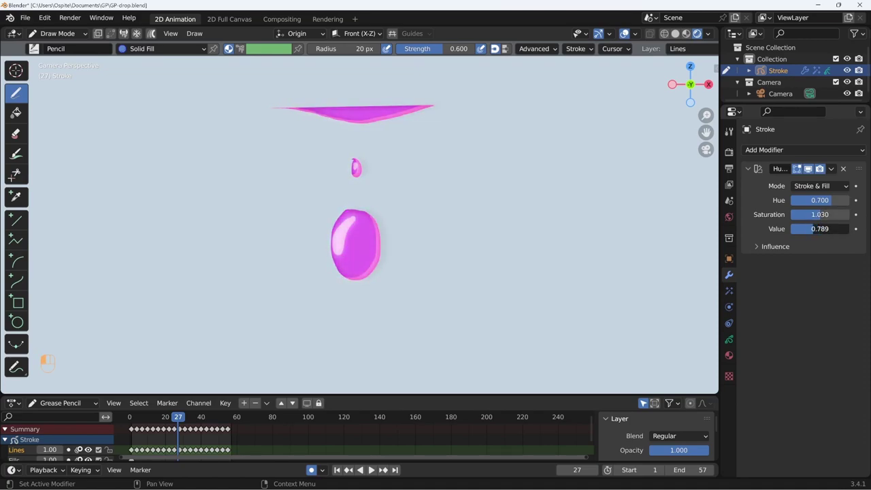
left_click(758, 250)
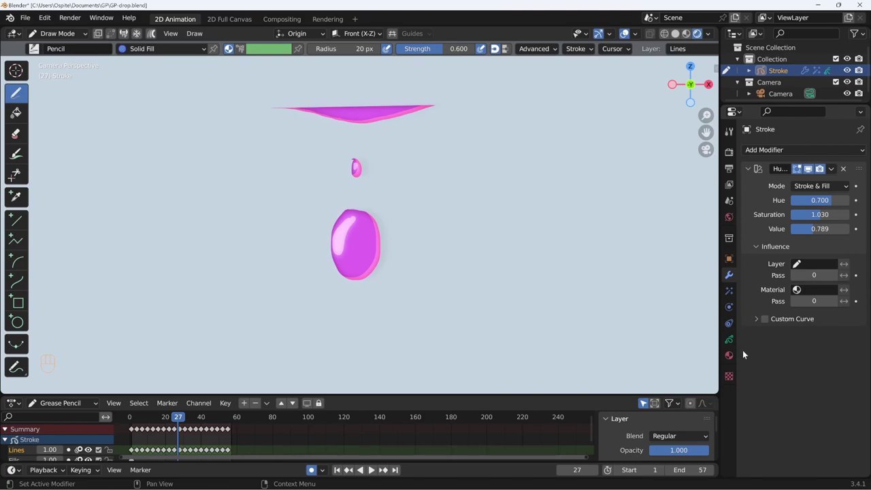
left_click(731, 344)
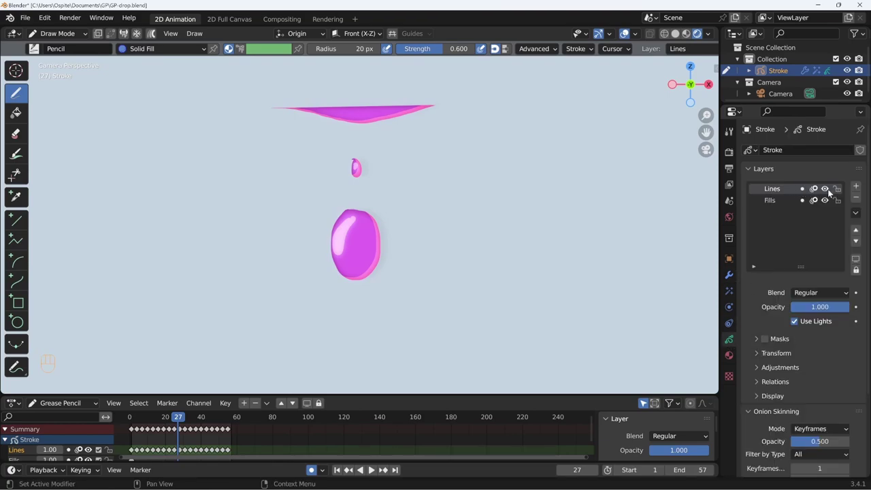
left_click(830, 192)
left_click(830, 192)
double_click(827, 204)
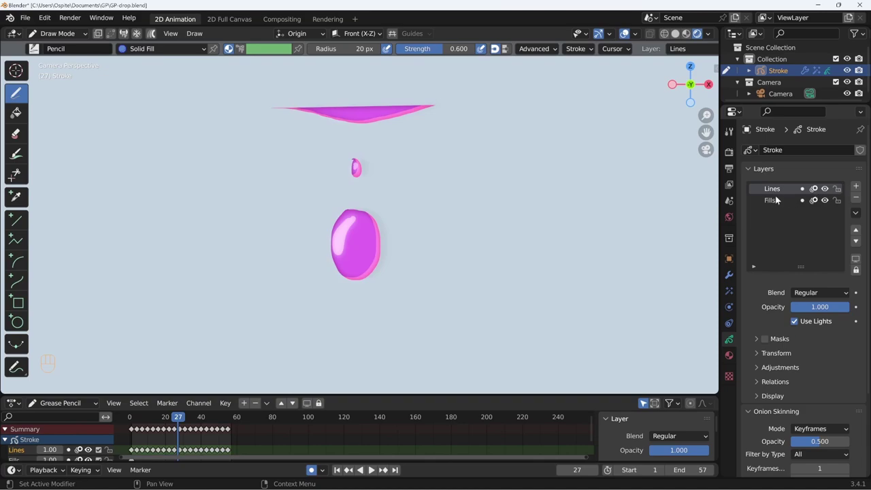
left_click(827, 191)
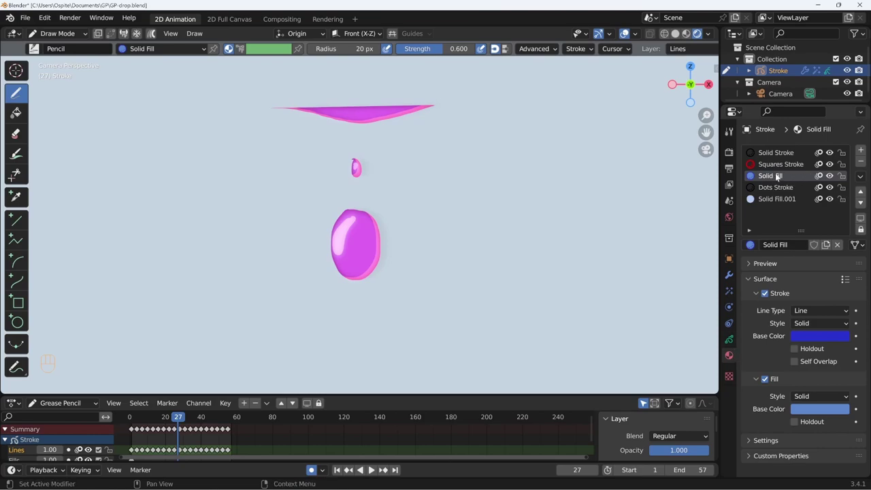
left_click(833, 178)
left_click(833, 178)
left_click(832, 202)
left_click(834, 204)
left_click(834, 203)
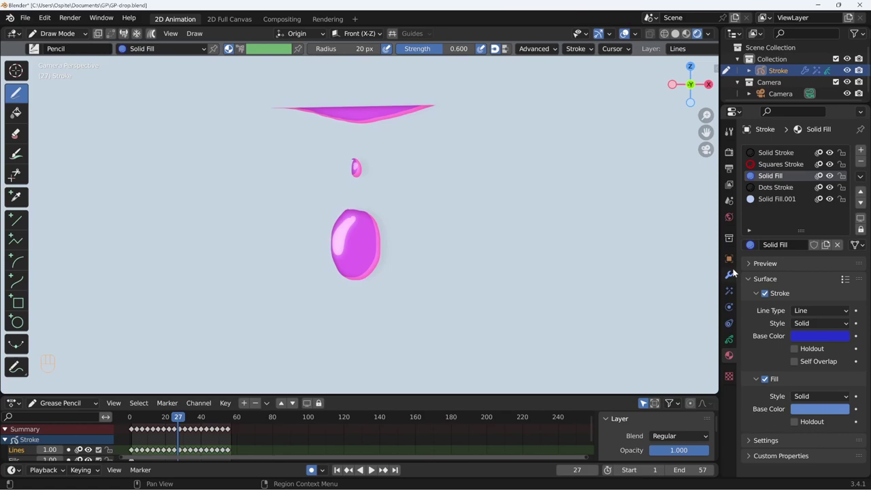
- Filter the Hue/Saturation modifier by material Solid Fill.001 and invert the filter
left_click(735, 281)
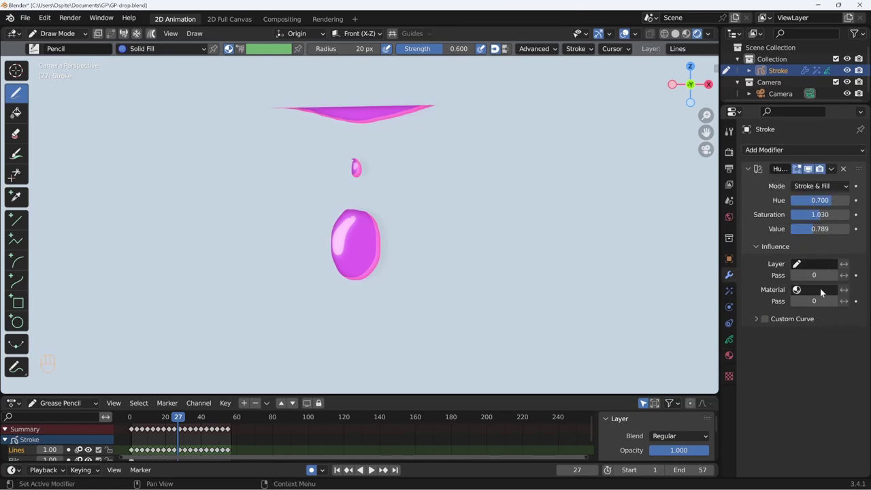
left_click_drag(816, 293, 783, 335)
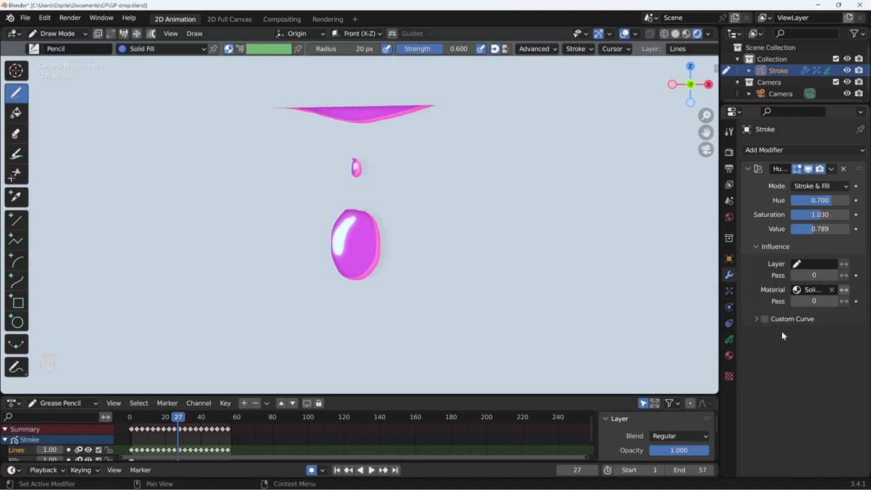
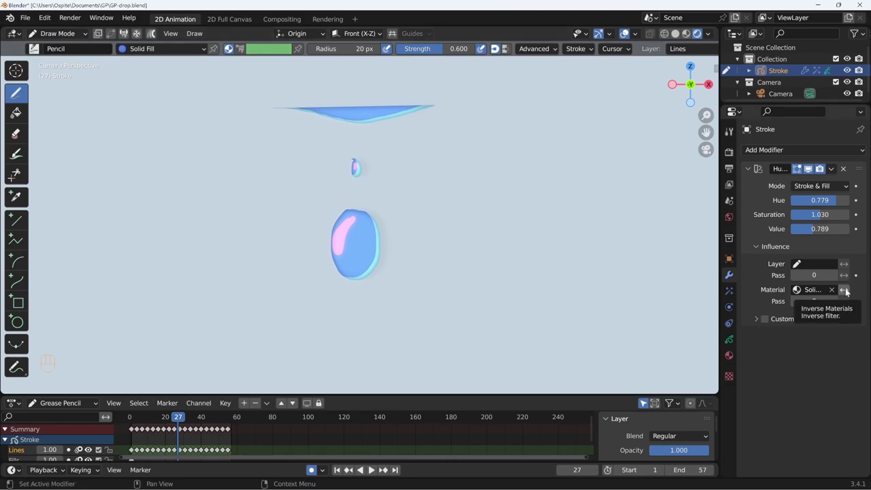
left_click(850, 294)
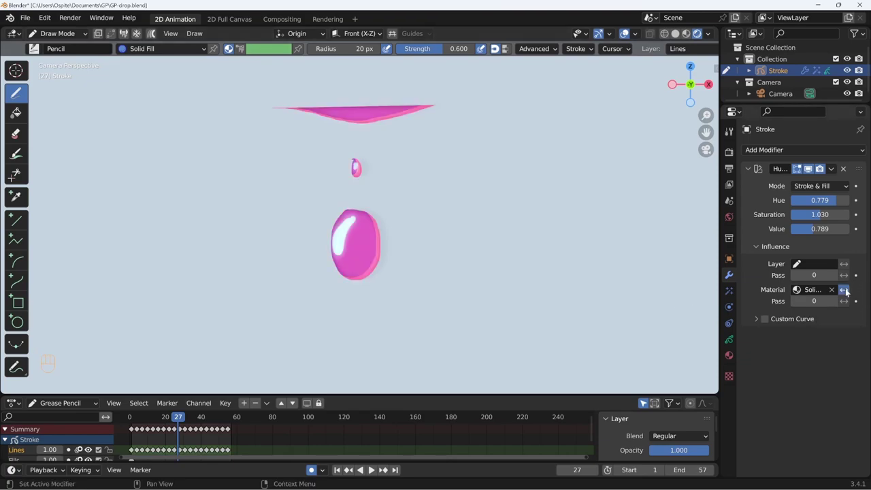
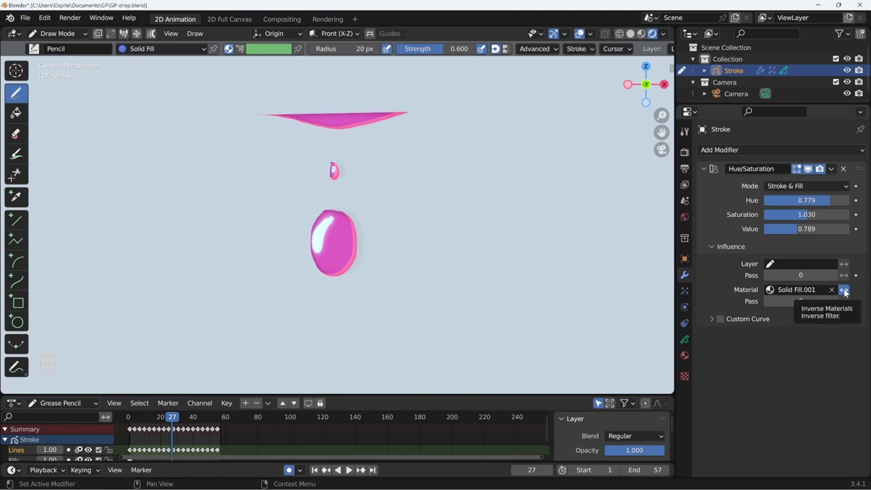
- Turn off Inverse Materials so the hue shift applies only to Solid Fill.001
left_click(847, 292)
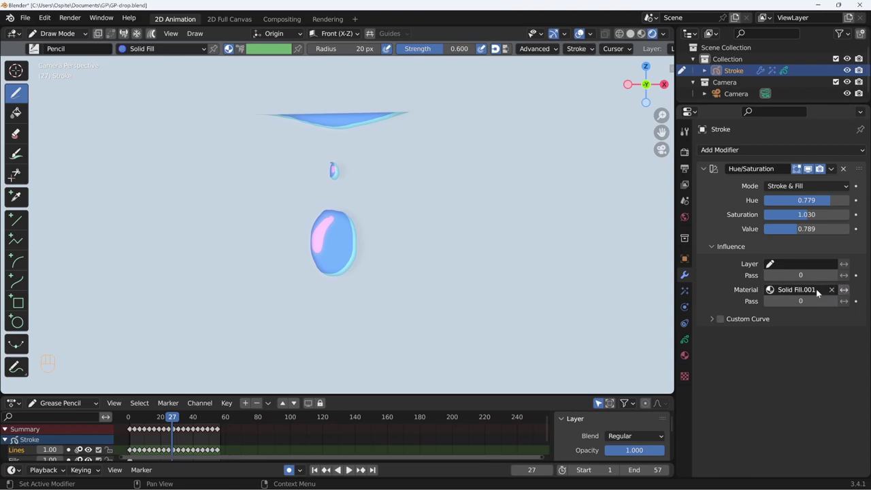
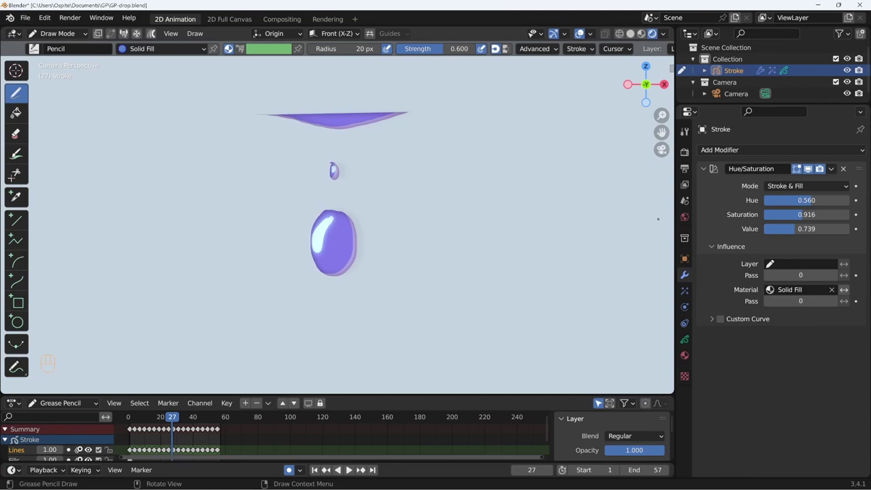
- Add a second Hue/Saturation modifier below the first and choose its material influence
left_click_drag(793, 151, 825, 188)
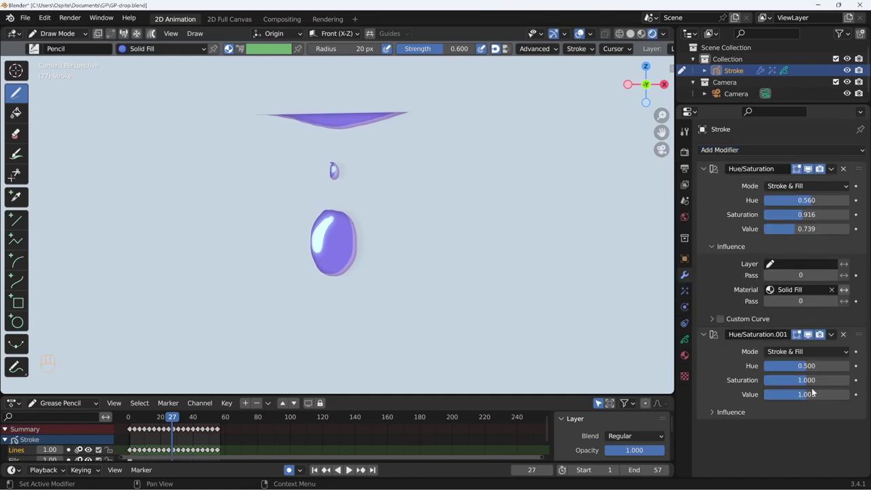
left_click(709, 337)
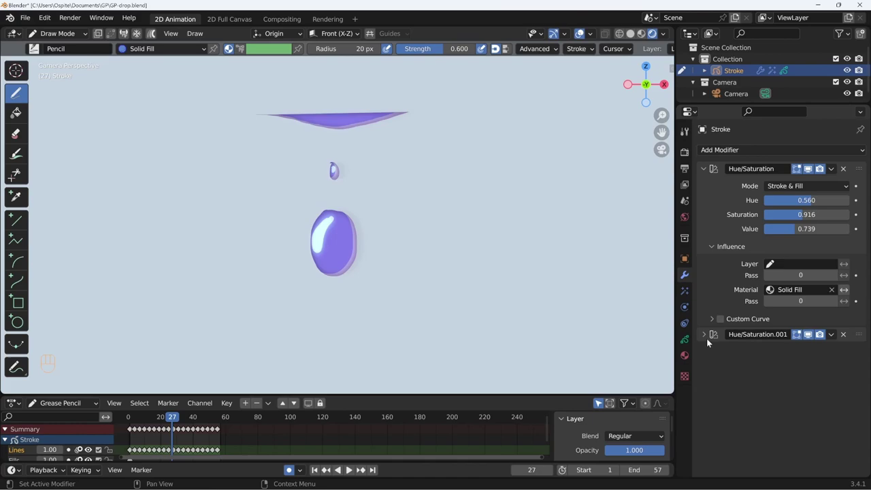
left_click(703, 337)
left_click(740, 417)
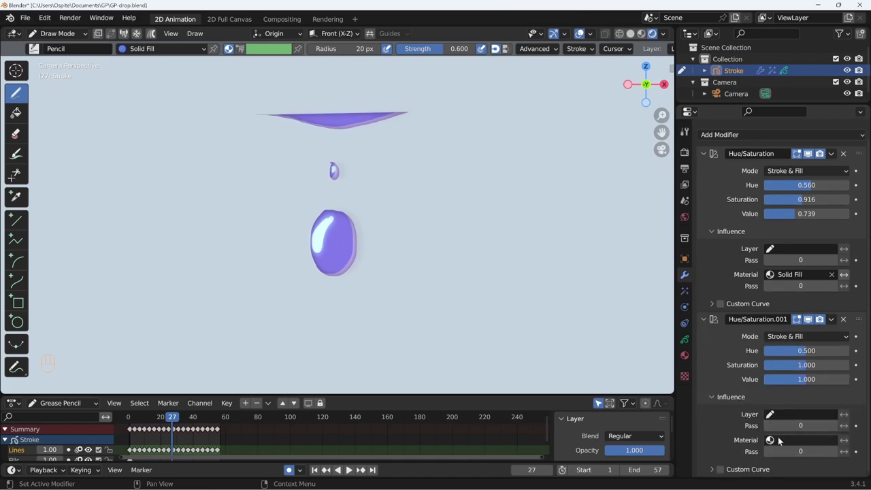
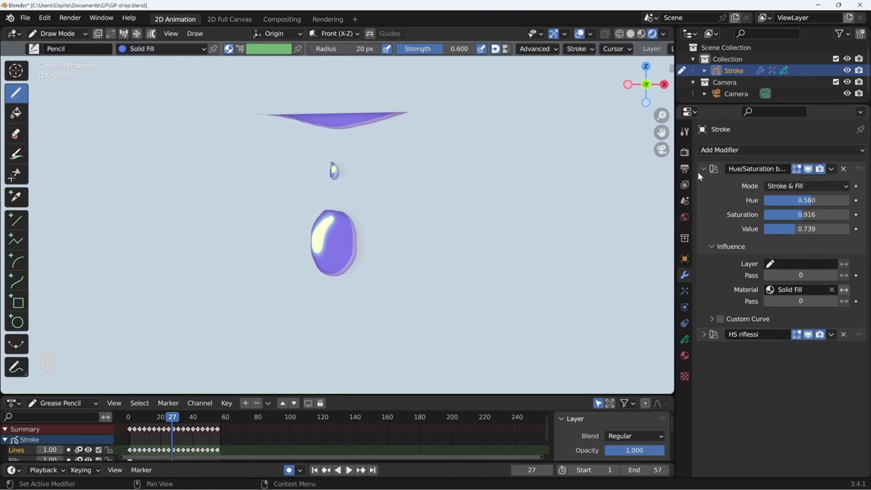
left_click_drag(705, 171, 707, 180)
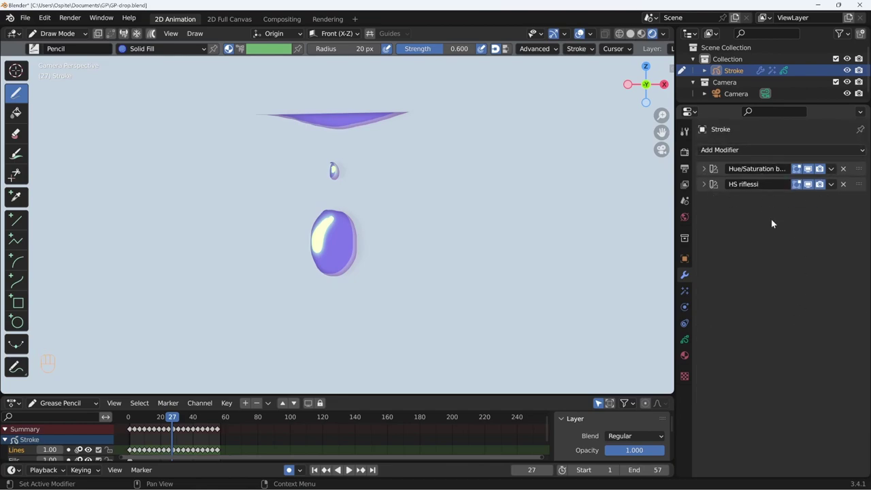
left_click_drag(708, 193, 708, 176)
left_click(708, 174)
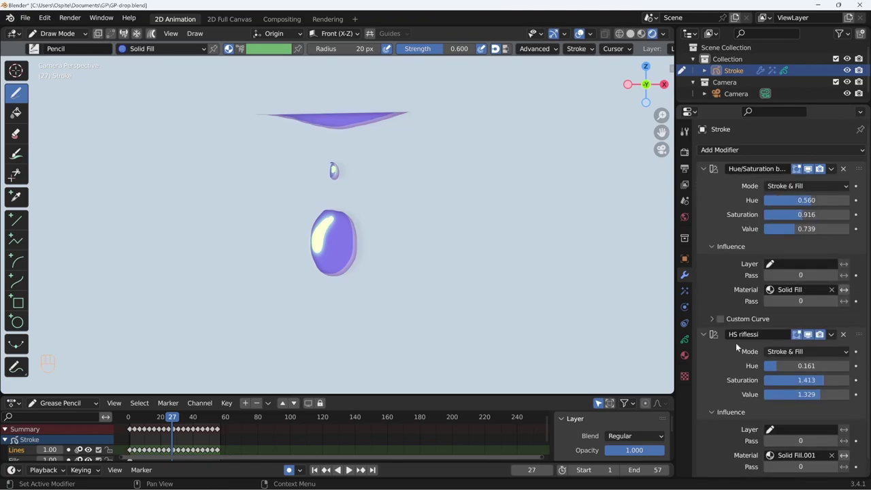
left_click(813, 171)
left_click(813, 171)
left_click(813, 171)
left_click(813, 170)
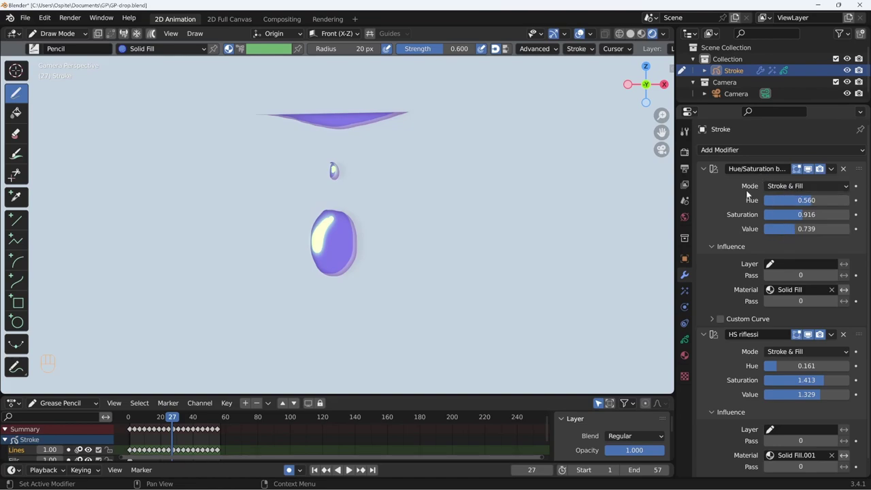
left_click(687, 362)
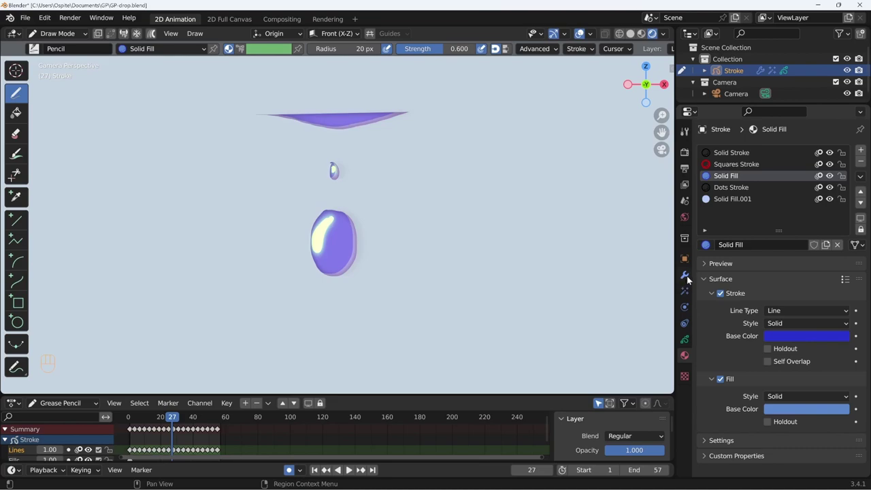
left_click(688, 281)
left_click(813, 173)
left_click(813, 174)
double_click(812, 171)
left_click(819, 172)
left_click(823, 174)
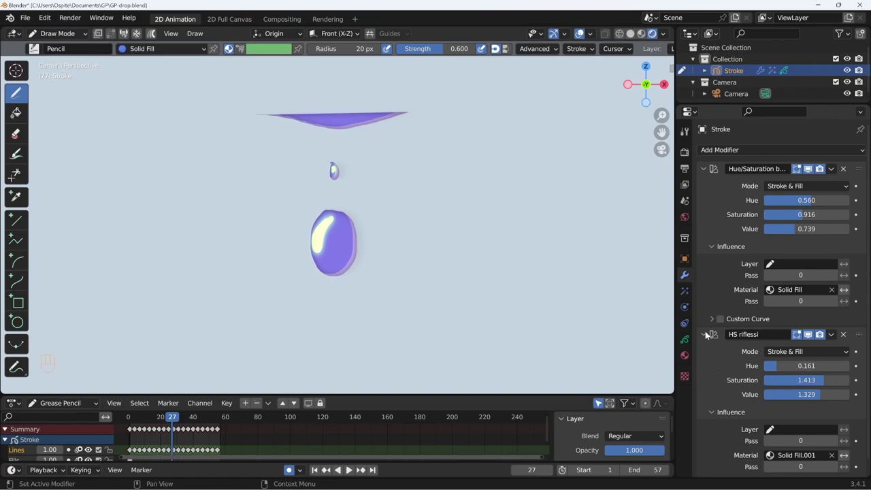
left_click(710, 340)
- Keyframe the first modifier's hue on frame 1 and on the last frame 57
key("shift+Left")
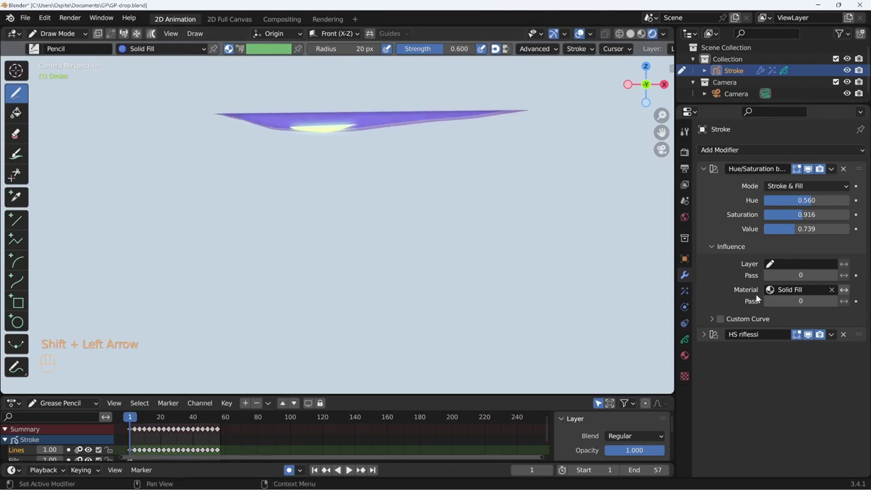
key("ctrl+shift+alt+g")
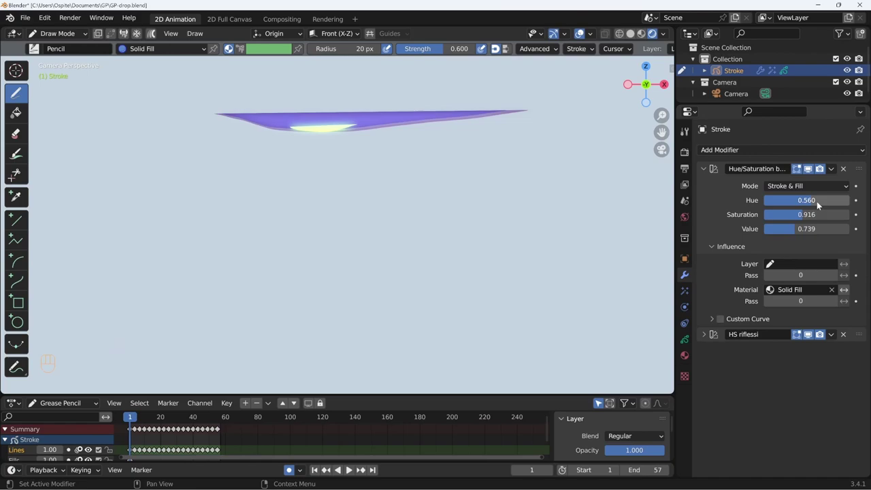
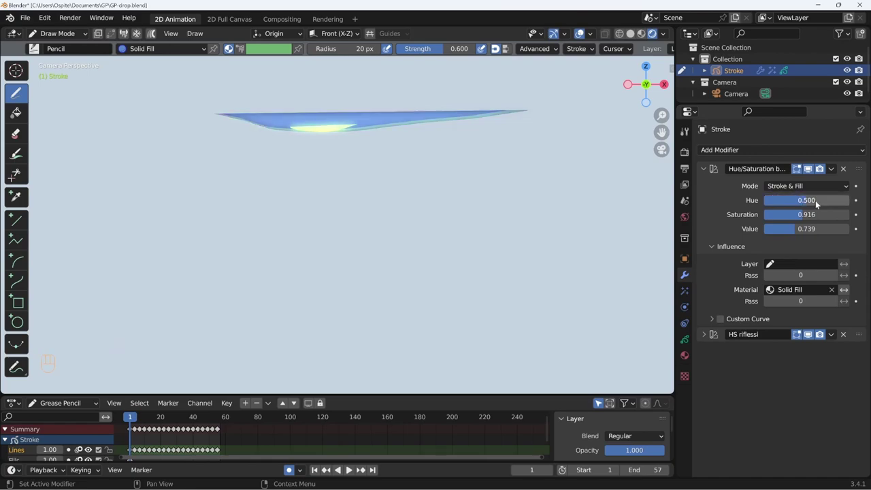
left_click(862, 204)
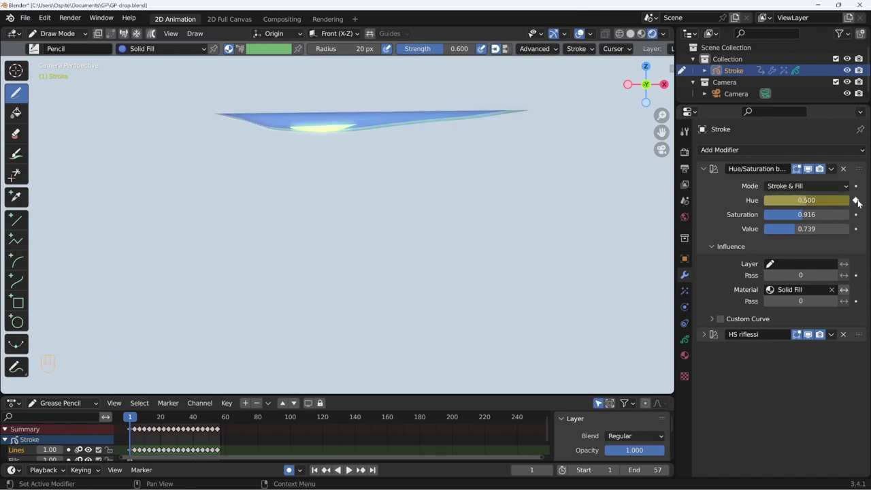
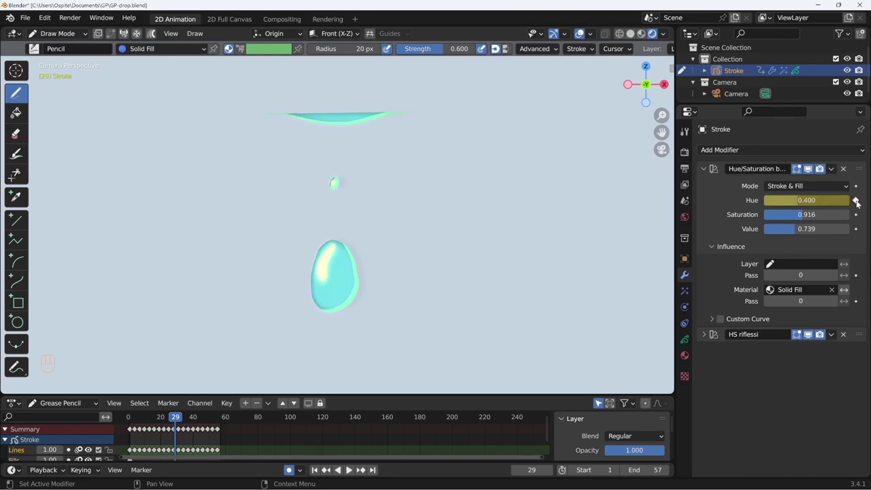
double_click(857, 204)
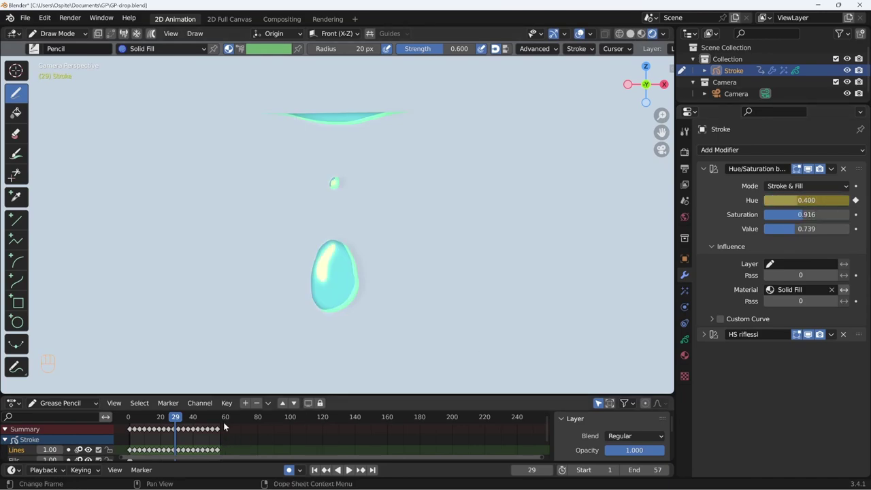
key("shift+Right")
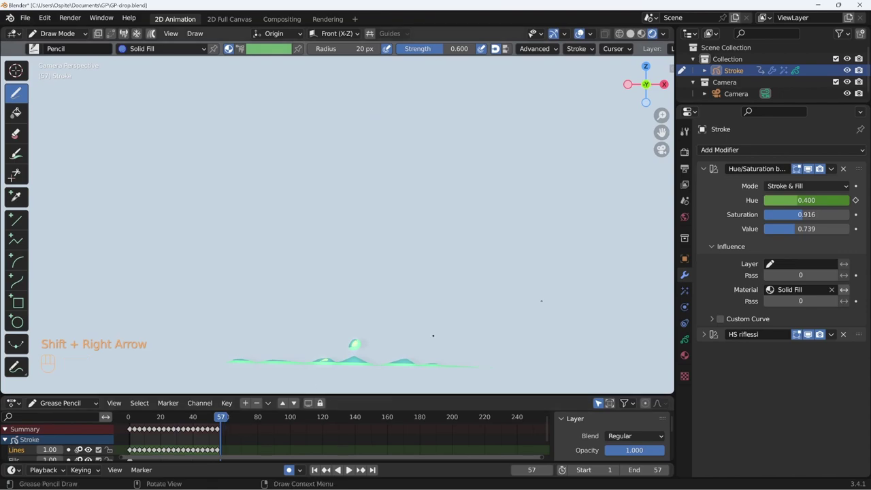
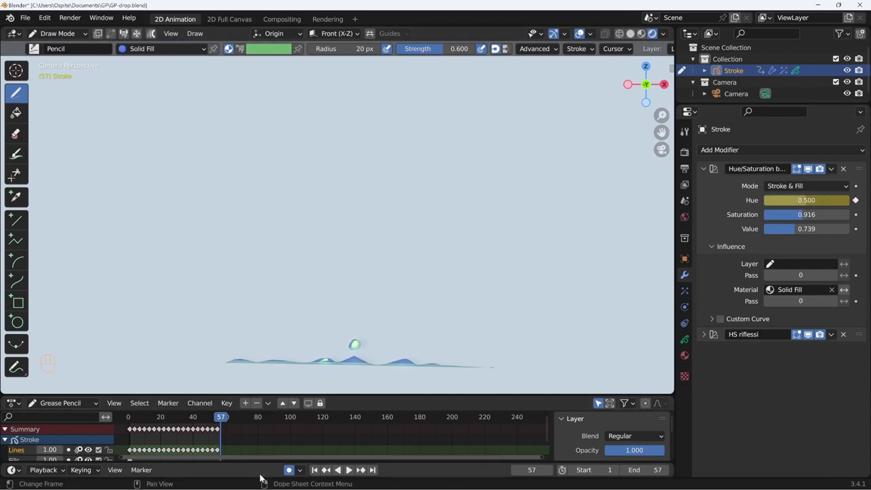
- Play the animation to check the hue shift, then stop it
key("shift+space")
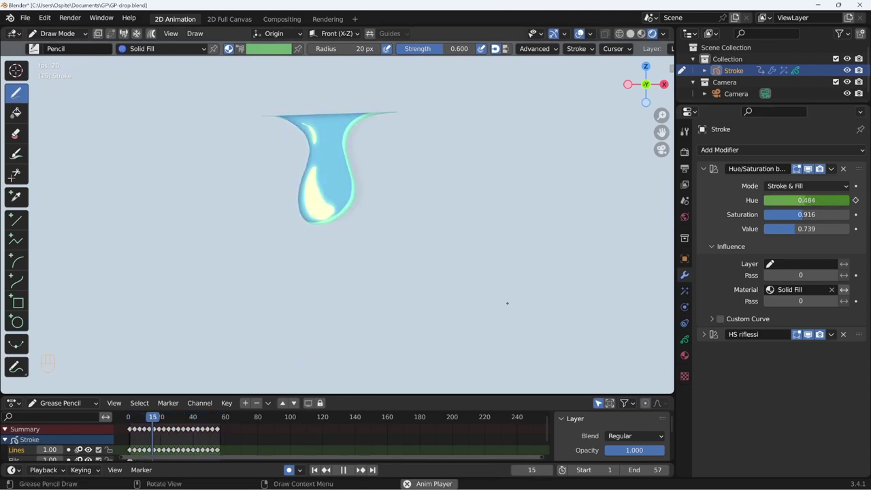
key("shift+space")
left_click(689, 293)
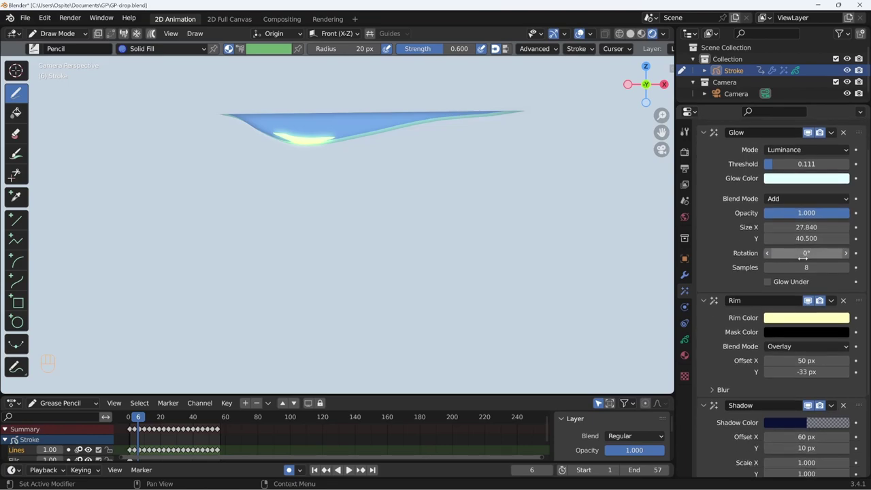
left_click(709, 174)
left_click(705, 190)
left_click_drag(708, 204, 717, 228)
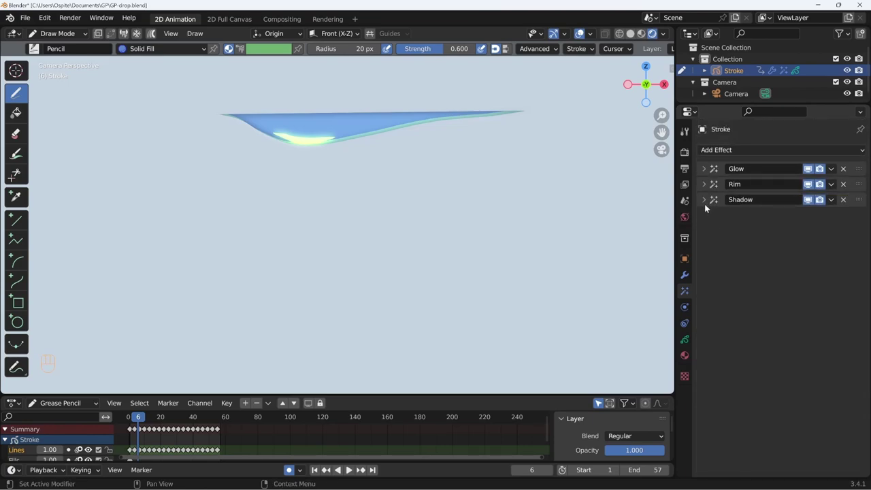
left_click(707, 192)
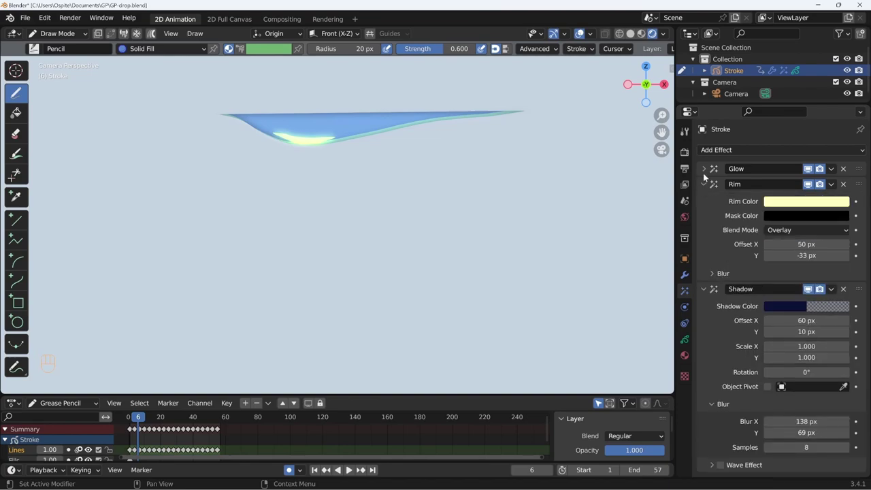
left_click(708, 185)
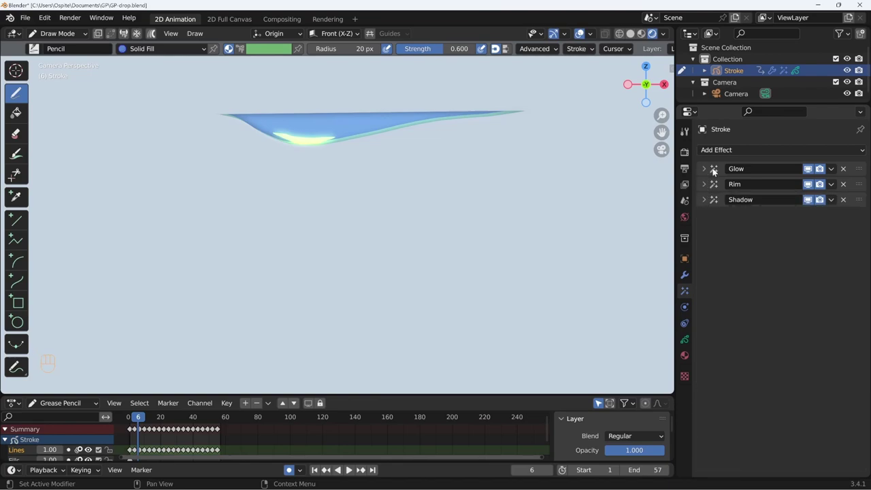
left_click_drag(716, 171, 713, 181)
left_click(707, 172)
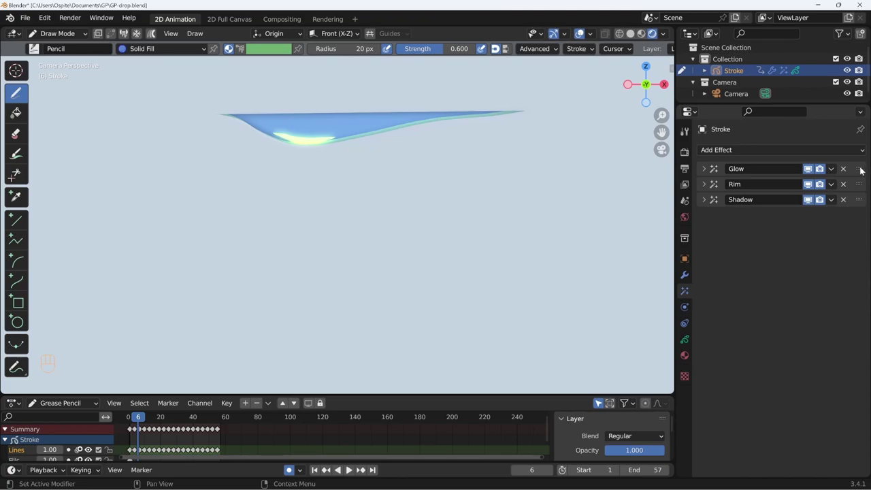
left_click_drag(861, 170, 856, 215)
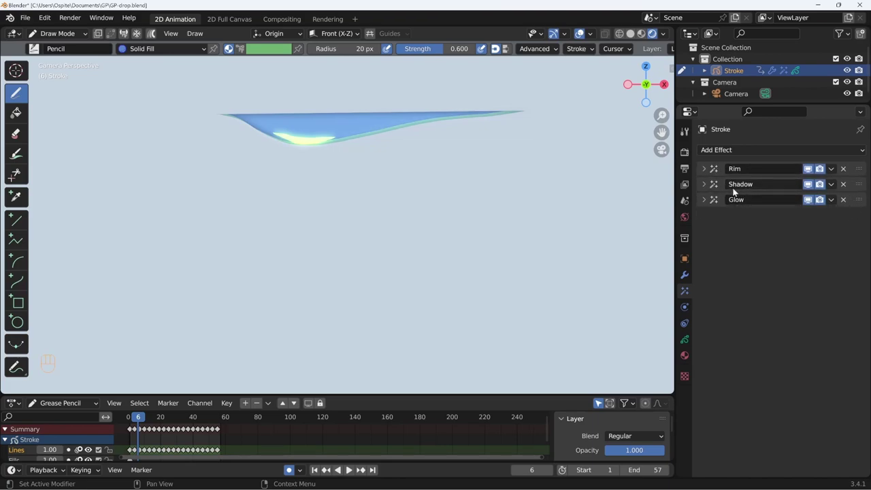
left_click_drag(864, 199, 859, 168)
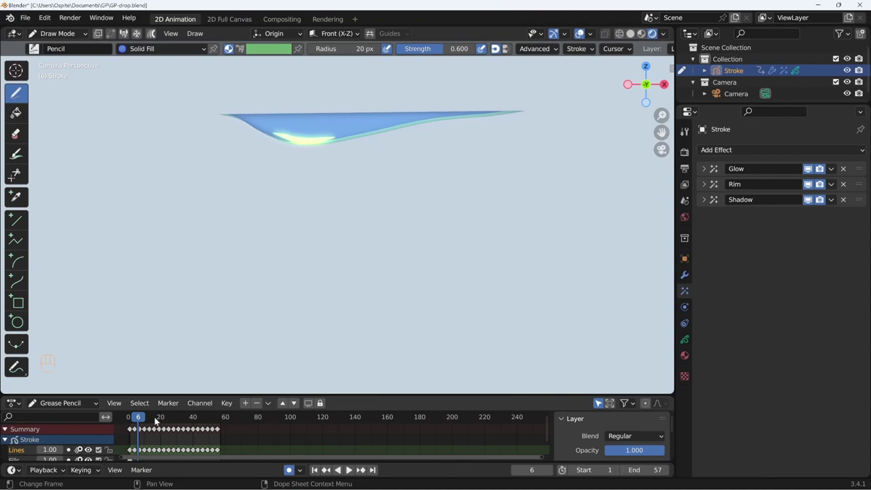
left_click(147, 418)
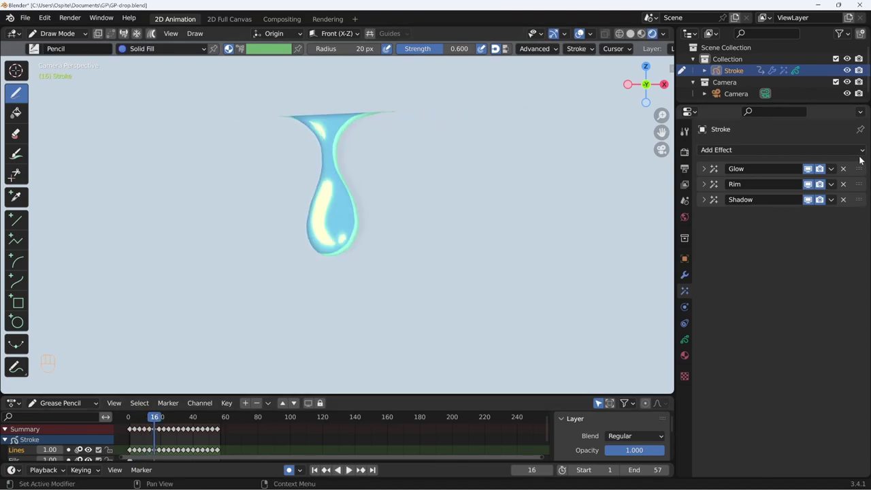
left_click_drag(862, 191, 861, 229)
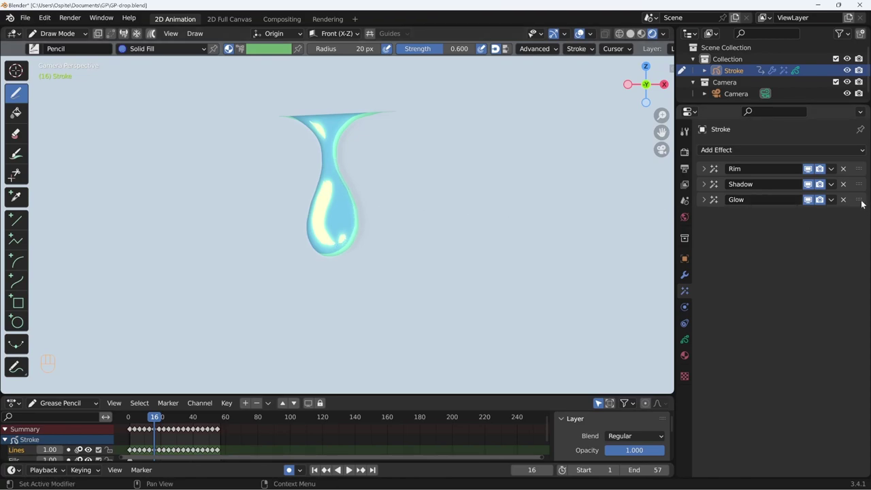
left_click_drag(864, 201, 860, 165)
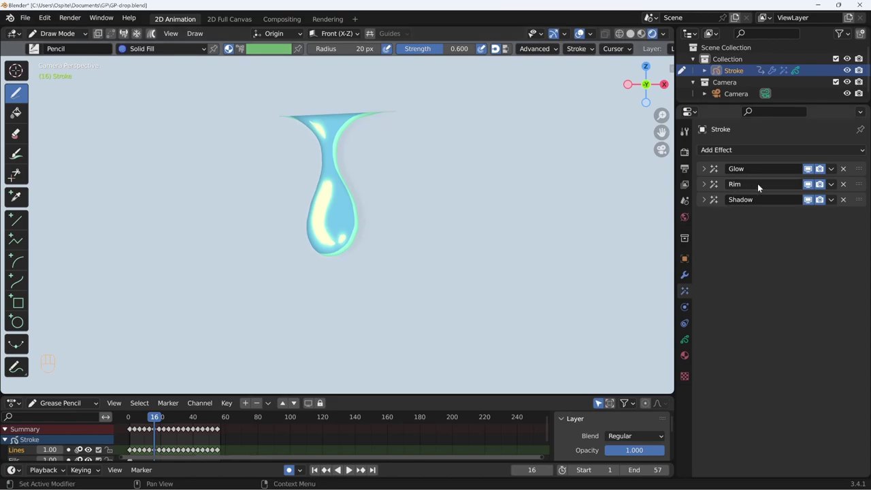
left_click(704, 182)
left_click(704, 296)
left_click(706, 169)
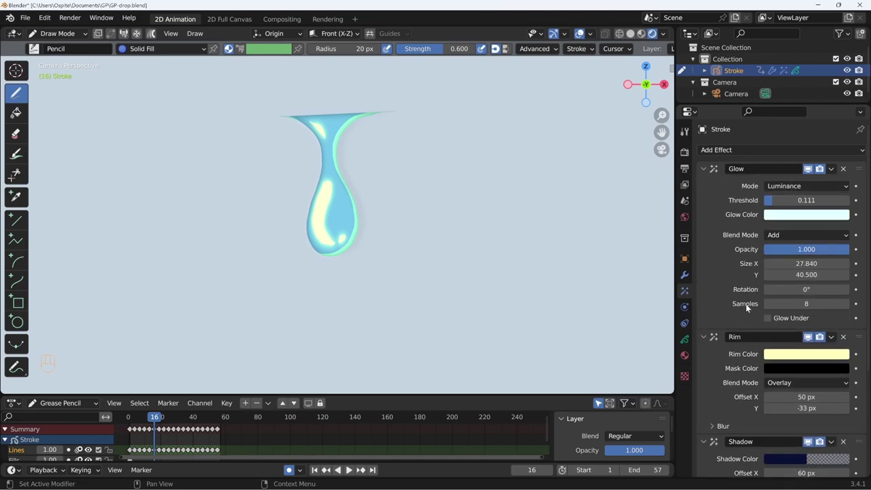